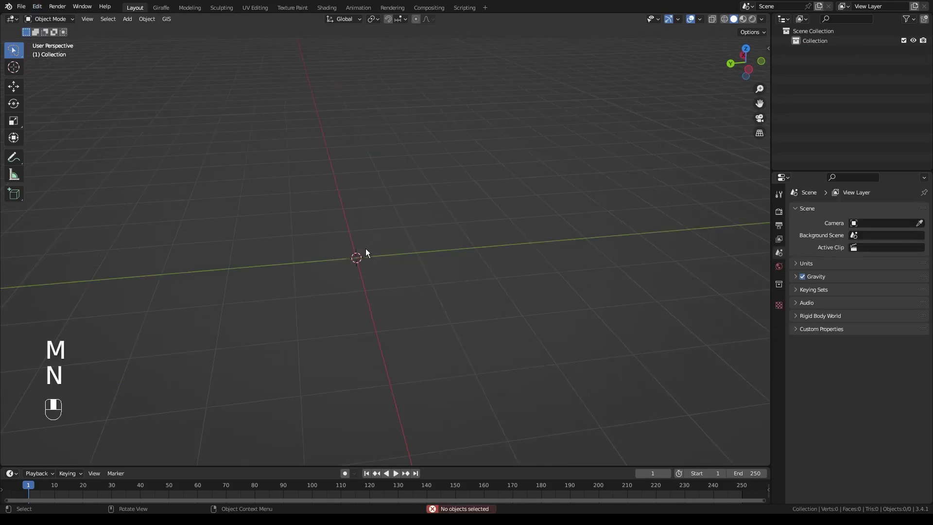
# Step: Add a plane, scale it up and subdivide it finely in Edit Mode
pyautogui.press('shift+a')
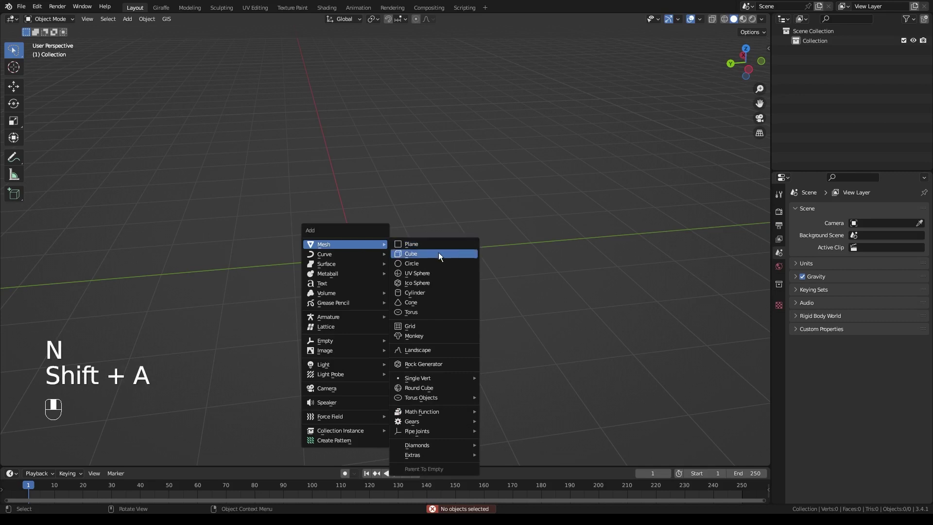
pyautogui.press('s')
pyautogui.press('ctrl+a')
pyautogui.press('Tab')
pyautogui.click(375, 270)
pyautogui.press('shift+r')
pyautogui.press('shift+r')
pyautogui.press('shift+r')
pyautogui.press('shift+r')
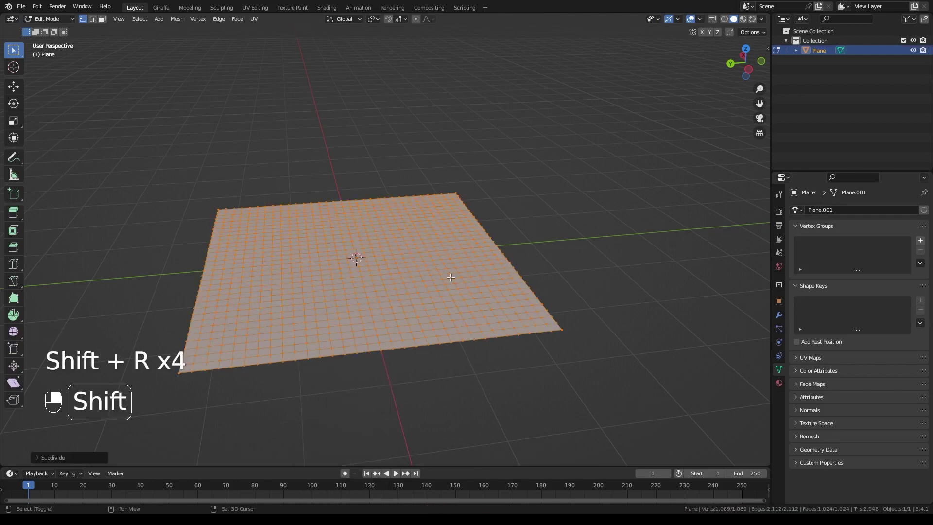
pyautogui.press('shift+r')
pyautogui.press('Tab')
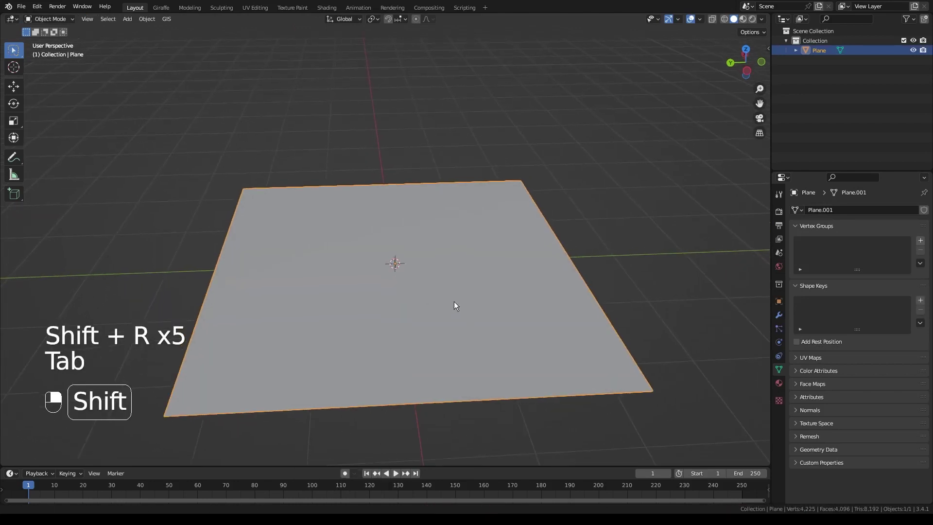
# Step: Add a UV sphere, subdivide and scale it down, and sink it halfway into the plane
pyautogui.press('shift+a')
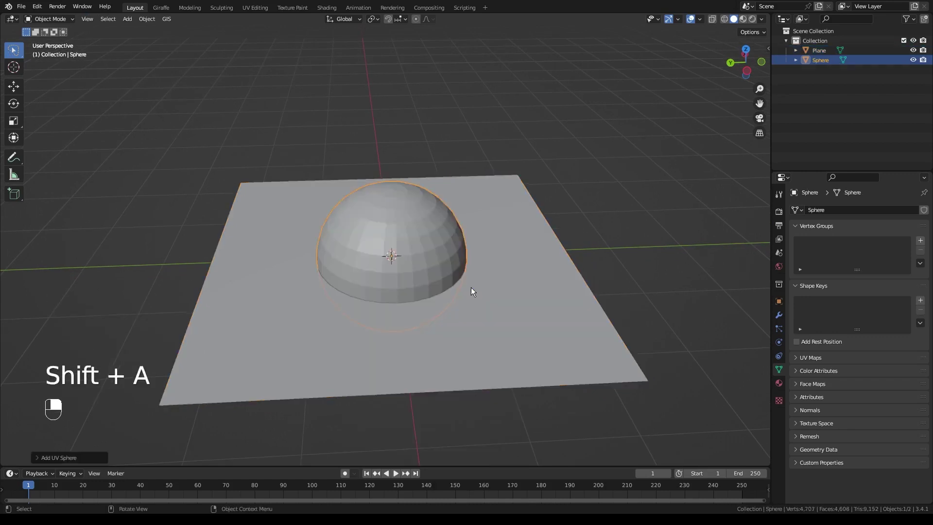
pyautogui.press('s')
pyautogui.moveTo(522, 238); pyautogui.dragTo(433, 252)
pyautogui.press('s')
pyautogui.press('Tab')
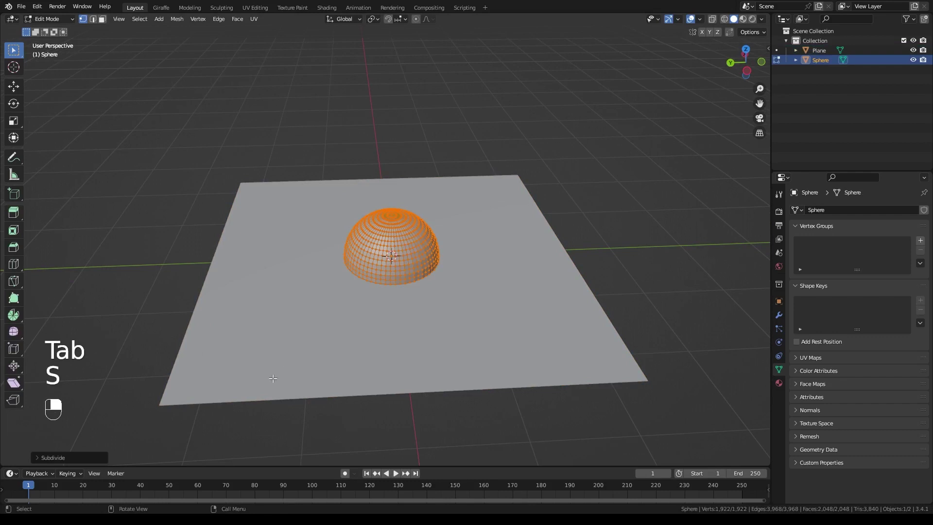
pyautogui.click(90, 483)
pyautogui.middleClick(90, 482)
pyautogui.rightClick(90, 482)
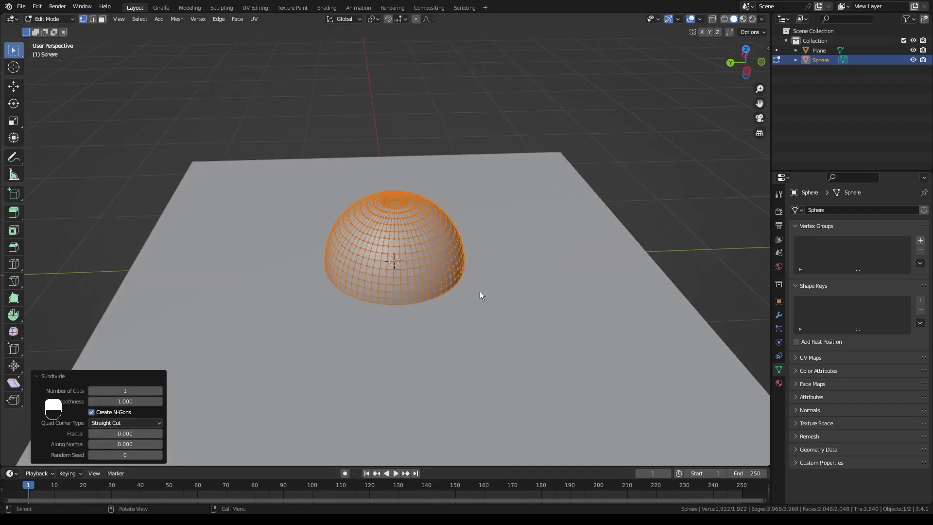
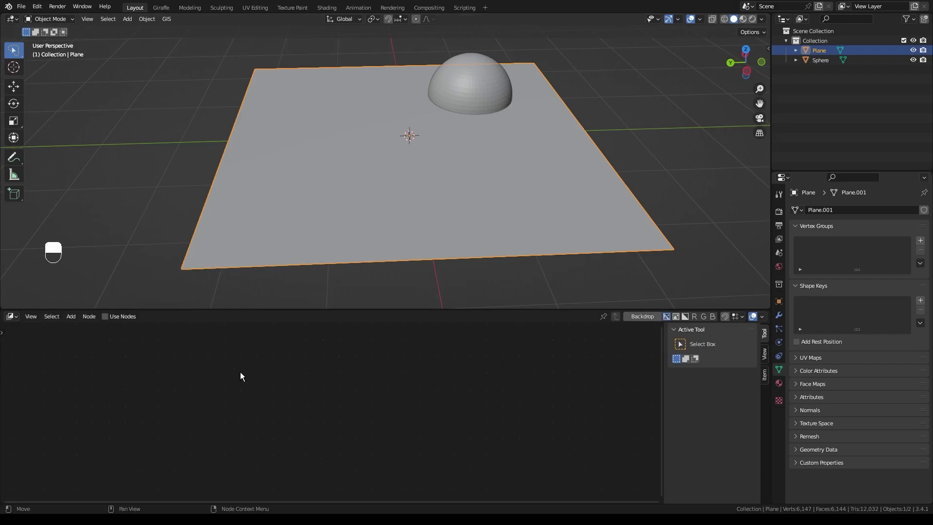
# Step: Switch the bottom area to the Geometry Node Editor and create the RIPPLES node tree on the plane
pyautogui.press('shift+F3')
pyautogui.press('shift+F3')
pyautogui.moveTo(156, 361); pyautogui.dragTo(392, 323)
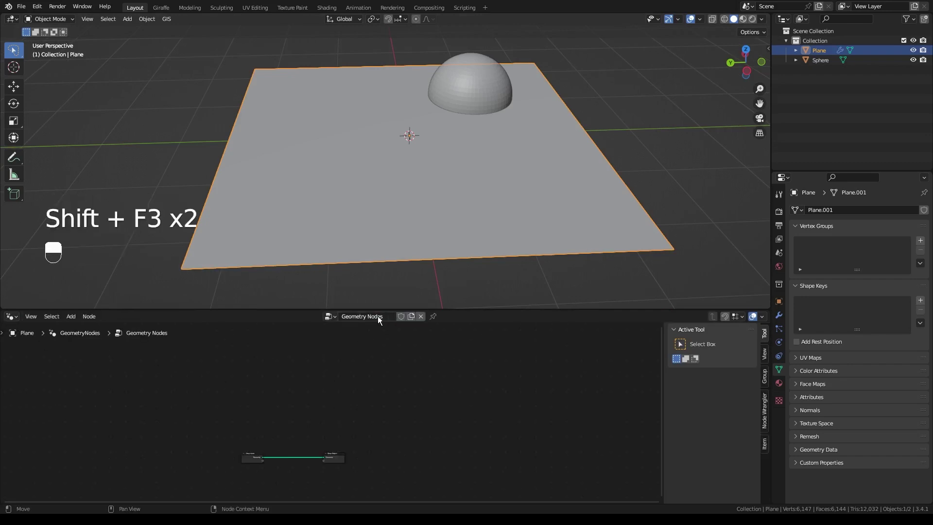
pyautogui.press('p')
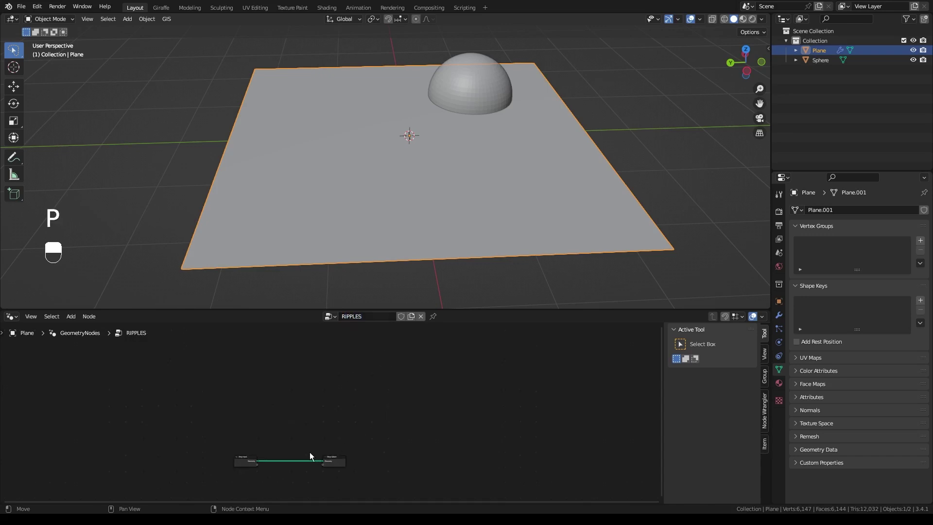
pyautogui.middleClick(374, 401)
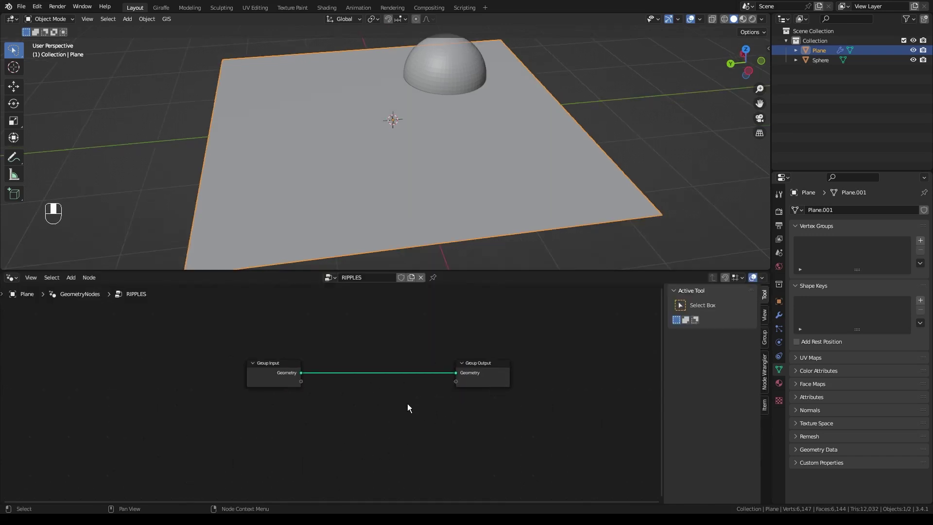
# Step: Add a Geometry Proximity node in Faces mode to the RIPPLES tree
pyautogui.press('shift+a')
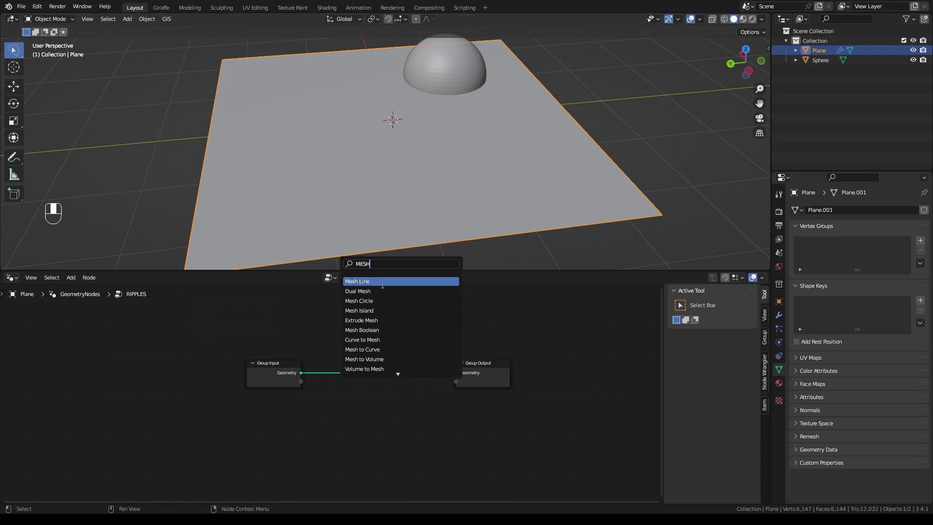
pyautogui.press('BackSpace')
pyautogui.press('BackSpace')
pyautogui.press('BackSpace')
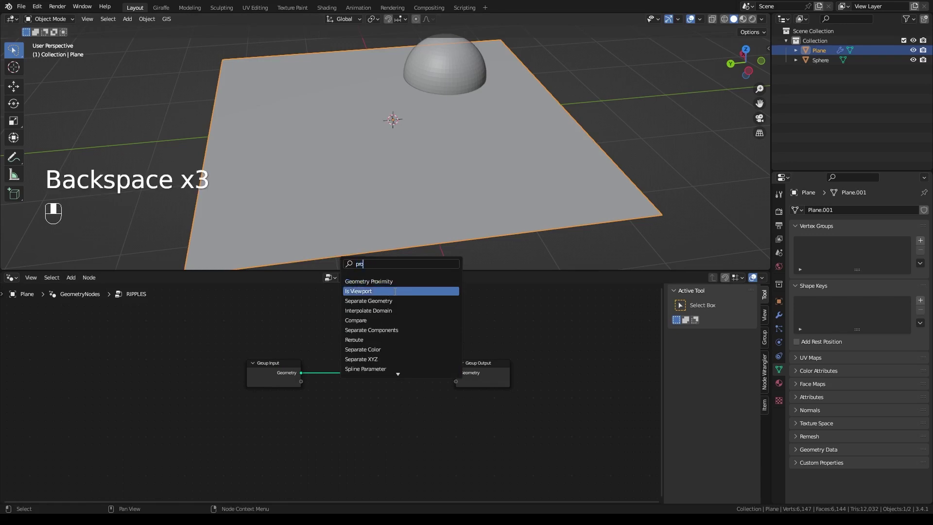
pyautogui.moveTo(236, 350); pyautogui.dragTo(225, 402)
pyautogui.press('g')
pyautogui.moveTo(224, 402); pyautogui.dragTo(441, 63)
pyautogui.press('shift+a')
pyautogui.click(441, 63)
pyautogui.middleClick(441, 63)
# Step: Link the sphere into a new Edgers collection and set the modifier's Collection input to Edgers
pyautogui.press('shift+m')
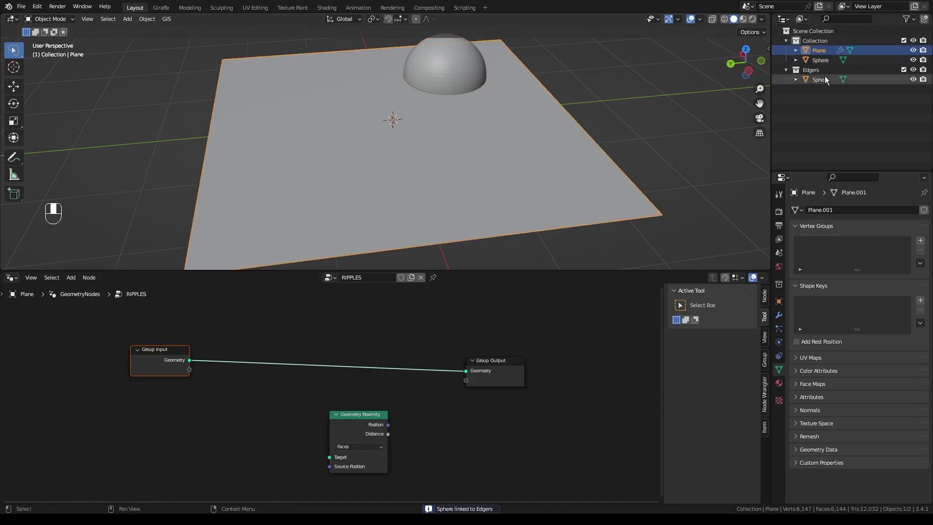
pyautogui.moveTo(817, 71); pyautogui.dragTo(217, 429)
pyautogui.moveTo(217, 429); pyautogui.dragTo(243, 458)
pyautogui.click(243, 458)
pyautogui.moveTo(242, 458); pyautogui.dragTo(187, 371)
pyautogui.moveTo(180, 372); pyautogui.dragTo(779, 317)
pyautogui.moveTo(780, 317); pyautogui.dragTo(282, 463)
pyautogui.moveTo(282, 464); pyautogui.dragTo(428, 394)
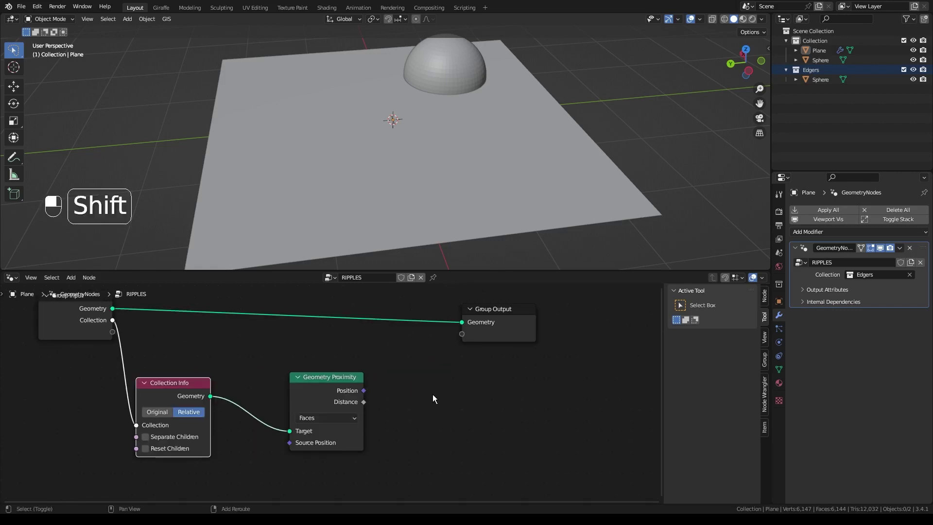
# Step: Wire Collection Info and Realize Instances into Proximity, then Distance through Map Range to a new Result output
pyautogui.press('shift+a')
pyautogui.moveTo(430, 394); pyautogui.dragTo(391, 403)
pyautogui.moveTo(391, 403); pyautogui.dragTo(366, 407)
pyautogui.moveTo(366, 407); pyautogui.dragTo(260, 387)
pyautogui.press('shift+a')
pyautogui.moveTo(247, 372); pyautogui.dragTo(258, 428)
pyautogui.moveTo(259, 428); pyautogui.dragTo(301, 380)
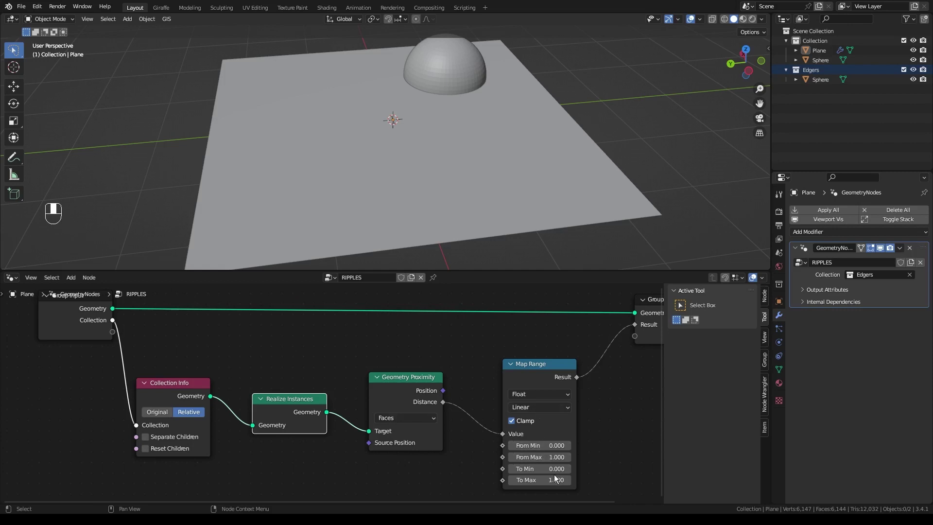
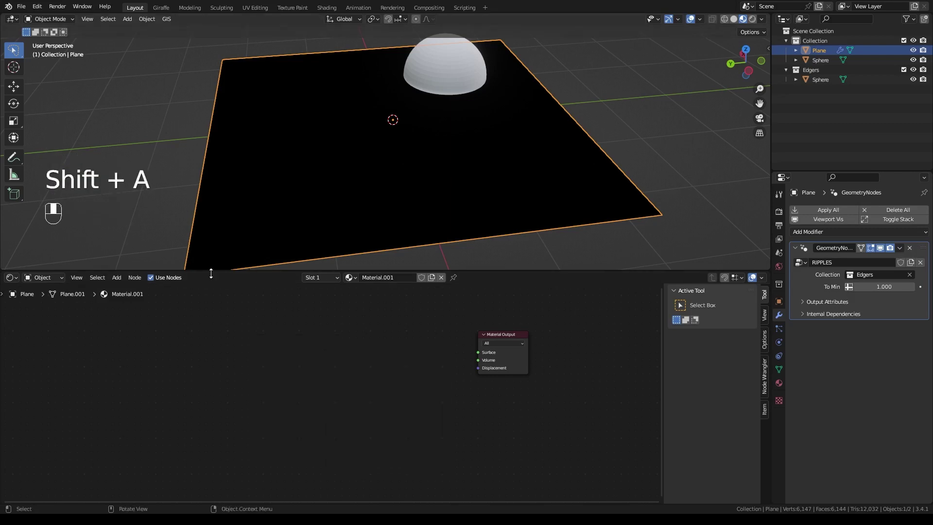
# Step: Back in the Geometry Node Editor, set the RIPPLES Result output type to Color in the Group sidebar
pyautogui.moveTo(47, 282); pyautogui.dragTo(15, 282)
pyautogui.moveTo(14, 282); pyautogui.dragTo(769, 350)
pyautogui.moveTo(769, 350); pyautogui.dragTo(767, 363)
pyautogui.moveTo(767, 362); pyautogui.dragTo(728, 358)
pyautogui.moveTo(727, 358); pyautogui.dragTo(696, 403)
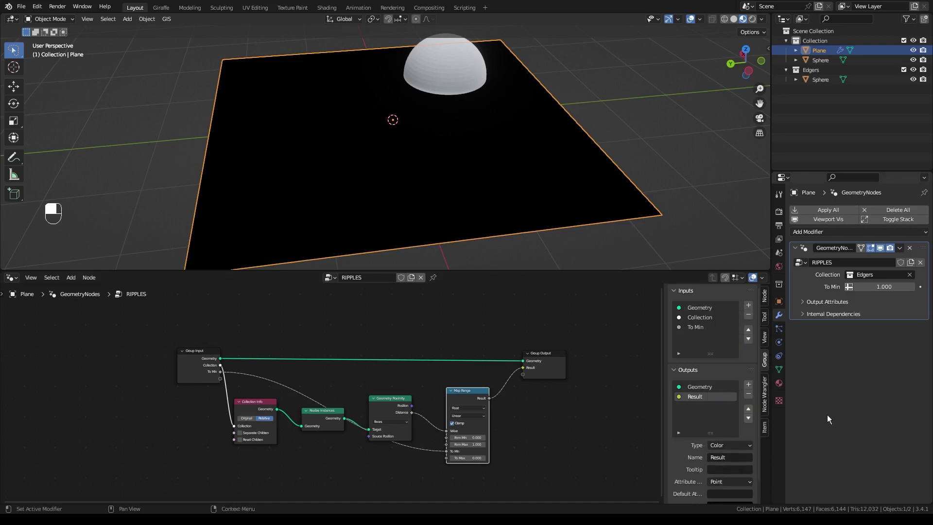
# Step: Open the sidebar to expose the modifier's Output Attributes with the Result attribute field
pyautogui.press('n')
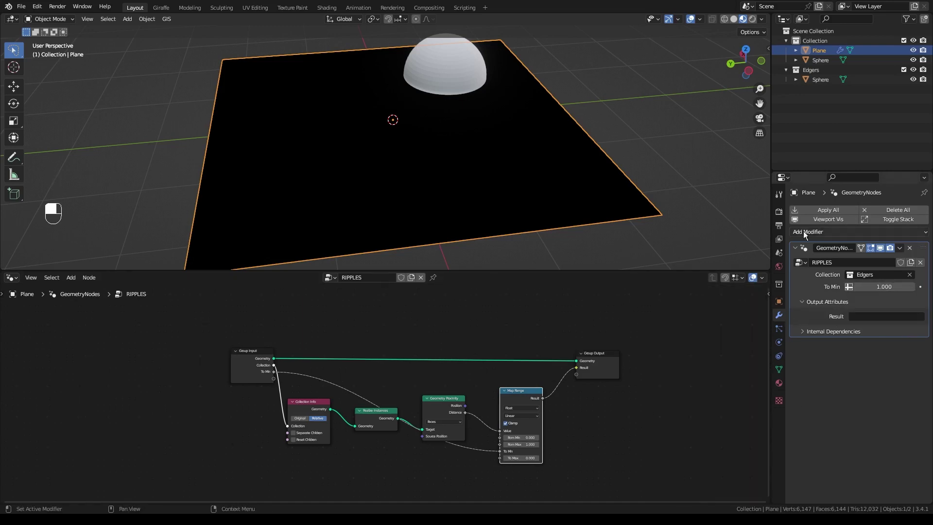
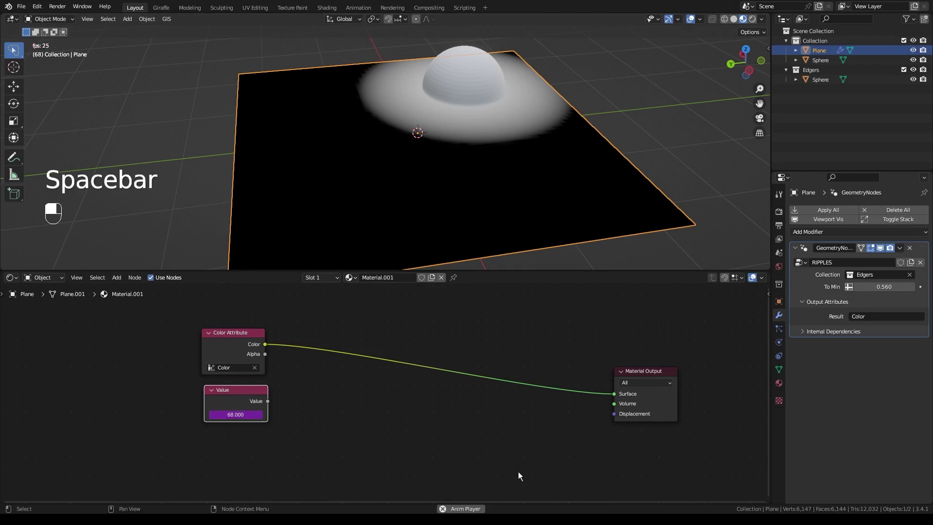
# Step: Insert Math Add and Math Divide (by 75) nodes between the attribute and the Material Output Surface
pyautogui.press('space')
pyautogui.moveTo(126, 447); pyautogui.dragTo(367, 403)
pyautogui.press('shift+a')
pyautogui.moveTo(360, 402); pyautogui.dragTo(340, 367)
pyautogui.moveTo(340, 367); pyautogui.dragTo(271, 406)
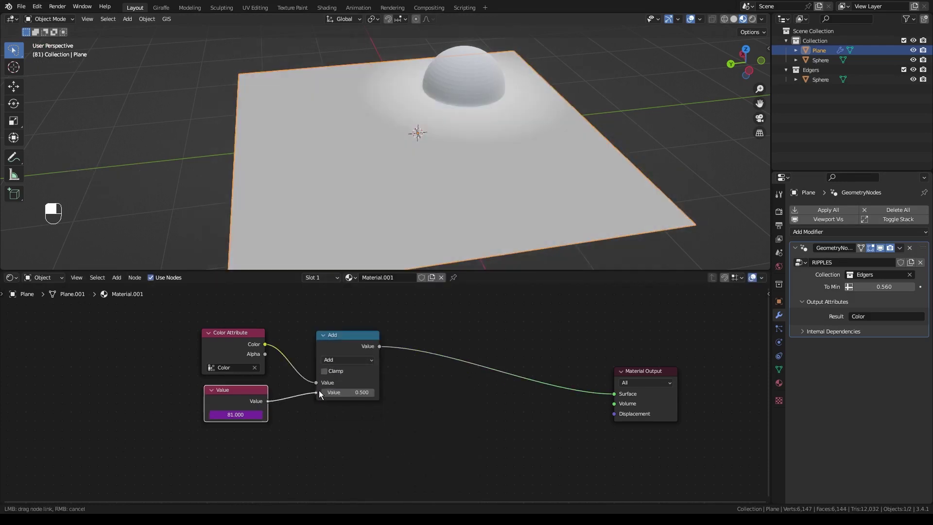
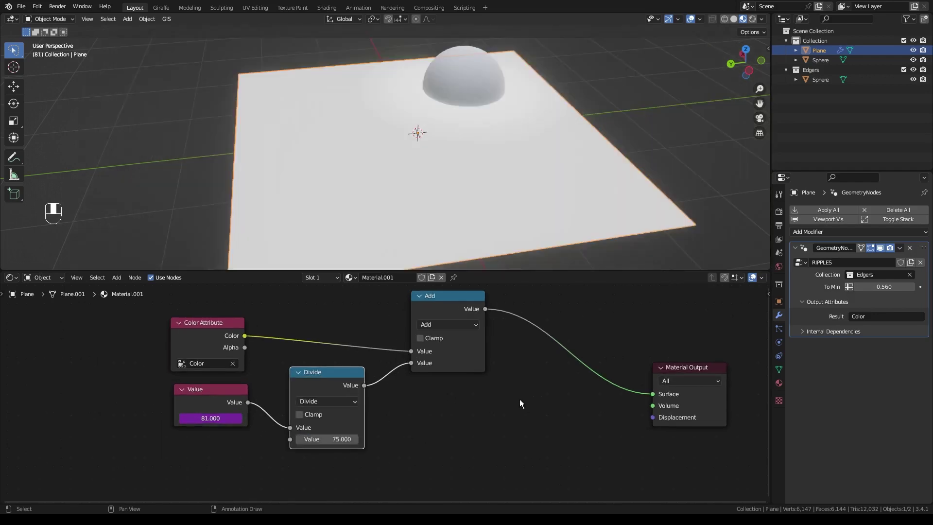
# Step: Drop a Noise Texture between Add and the material output and play back the rings around the sphere
pyautogui.moveTo(489, 423); pyautogui.dragTo(532, 407)
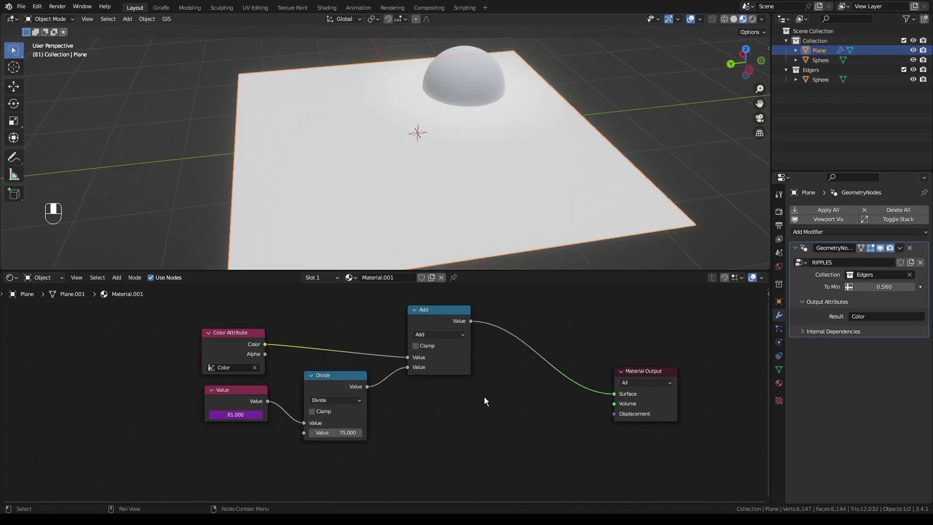
pyautogui.press('shift+a')
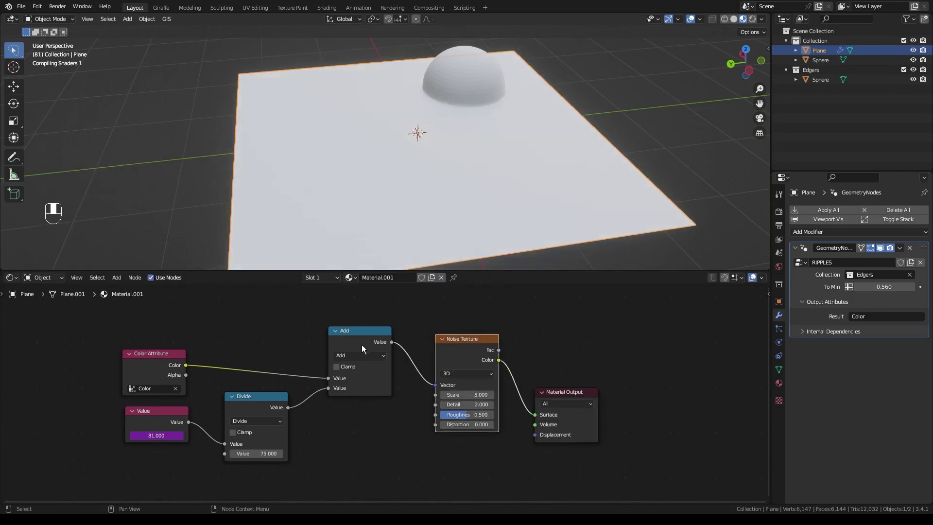
pyautogui.moveTo(482, 78); pyautogui.dragTo(457, 160)
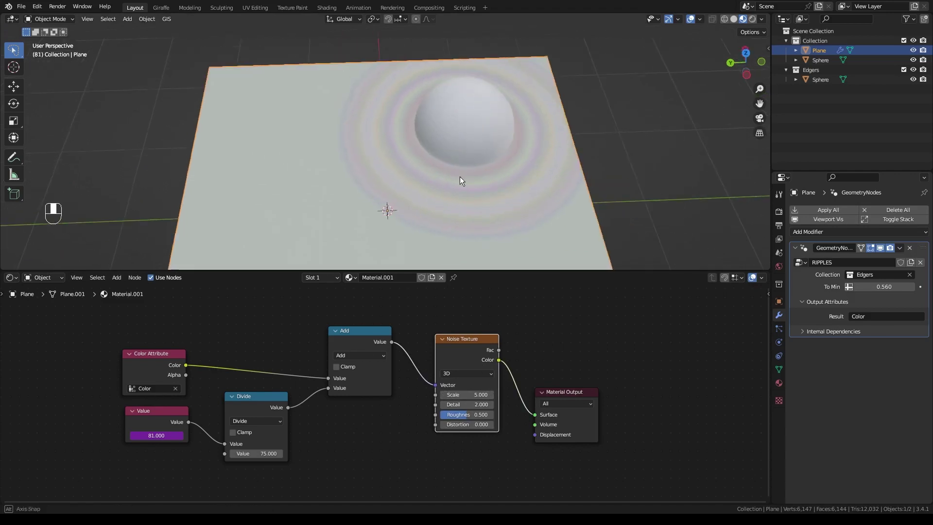
pyautogui.press('space')
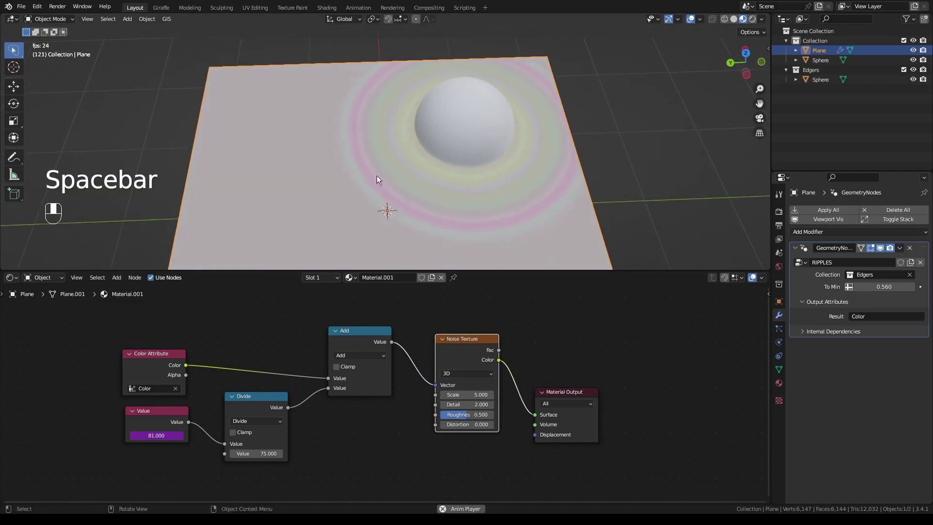
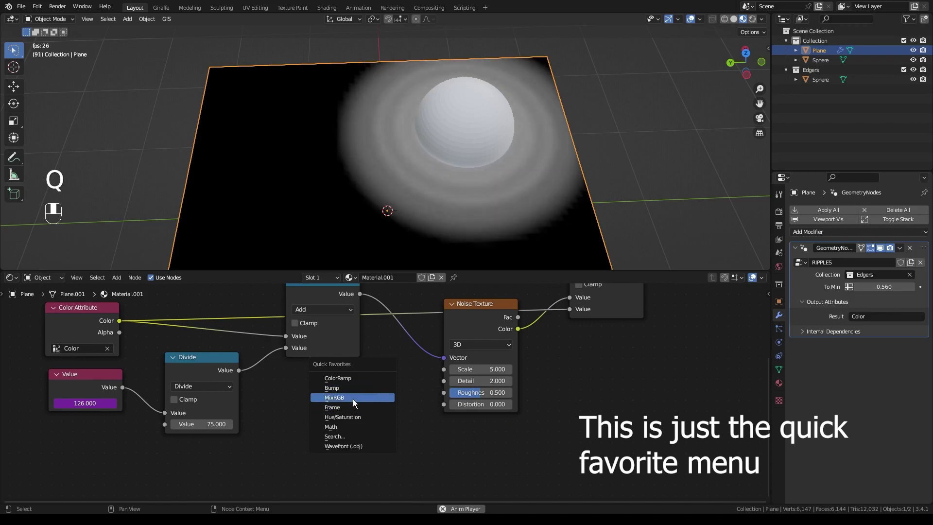
# Step: Add a MixRGB feeding the Noise Texture Vector and a Texture Coordinate node for it
pyautogui.click(401, 422)
pyautogui.moveTo(400, 423); pyautogui.dragTo(70, 327)
pyautogui.moveTo(70, 328); pyautogui.dragTo(182, 383)
pyautogui.press('g')
pyautogui.moveTo(181, 383); pyautogui.dragTo(203, 320)
pyautogui.moveTo(203, 320); pyautogui.dragTo(466, 337)
# Step: Add a Mapping node between the Texture Coordinates and the mix, Fac about 0.29
pyautogui.middleClick(465, 337)
pyautogui.click(465, 337)
pyautogui.press('ctrl+t')
pyautogui.moveTo(466, 337); pyautogui.dragTo(399, 337)
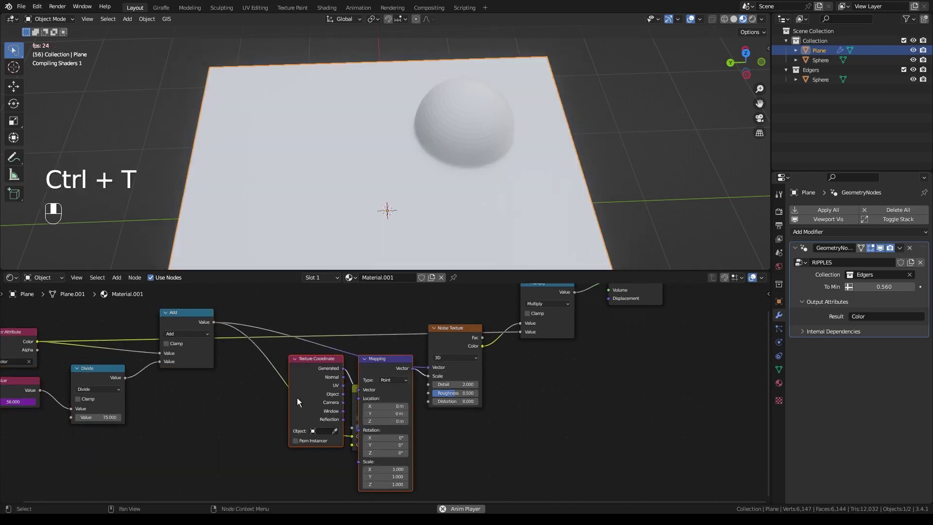
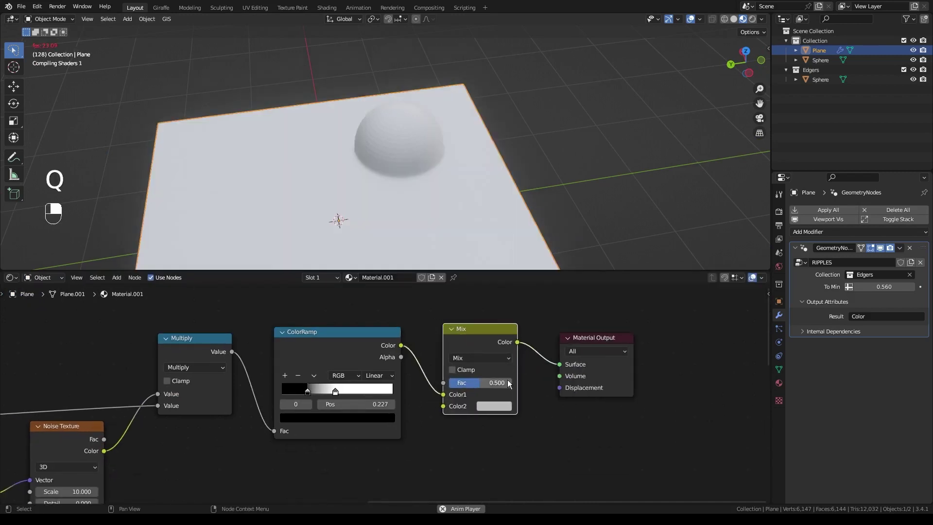
# Step: Add a MixRGB driven by the ColorRamp as Fac, with Color1 teal and Color2 white
pyautogui.rightClick(445, 397)
pyautogui.moveTo(445, 398); pyautogui.dragTo(519, 394)
pyautogui.moveTo(519, 395); pyautogui.dragTo(501, 407)
pyautogui.moveTo(501, 407); pyautogui.dragTo(516, 402)
pyautogui.moveTo(515, 401); pyautogui.dragTo(431, 399)
# Step: Feed the mix through a Principled BSDF into the Material Output
pyautogui.moveTo(430, 400); pyautogui.dragTo(588, 390)
pyautogui.moveTo(587, 390); pyautogui.dragTo(533, 306)
pyautogui.middleClick(533, 305)
pyautogui.click(533, 307)
# Step: Add a Principled BSDF fed by the teal-white mix as base colour and the ColorRamp as roughness
pyautogui.press('g')
pyautogui.press('shift+a')
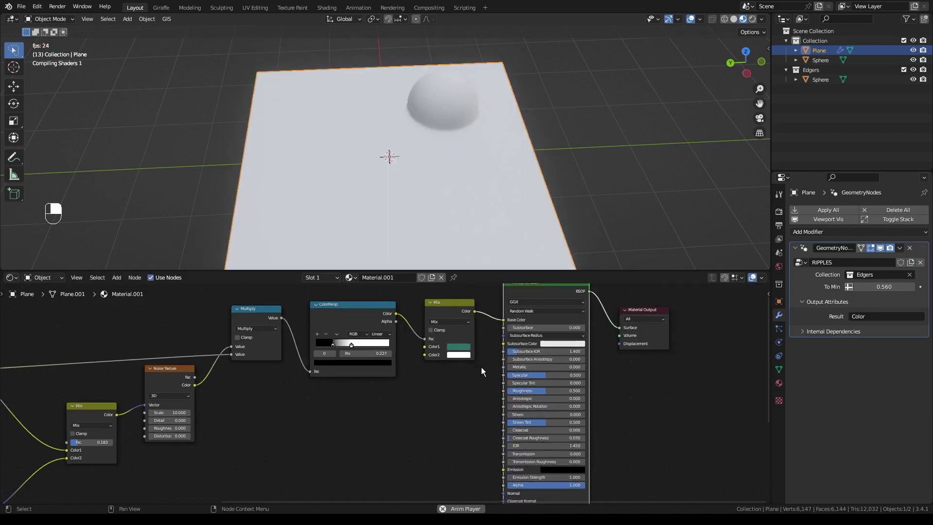
pyautogui.moveTo(485, 189); pyautogui.dragTo(473, 113)
pyautogui.moveTo(472, 113); pyautogui.dragTo(478, 168)
pyautogui.moveTo(478, 168); pyautogui.dragTo(400, 304)
pyautogui.moveTo(401, 305); pyautogui.dragTo(462, 151)
# Step: Navigate the viewport to review the glossy cloud reflections on the teal plane
pyautogui.scroll(3)
pyautogui.moveTo(440, 192); pyautogui.dragTo(499, 199)
pyautogui.scroll(3)
pyautogui.moveTo(508, 188); pyautogui.dragTo(501, 210)
pyautogui.moveTo(328, 197); pyautogui.dragTo(350, 183)
pyautogui.middleClick(292, 190)
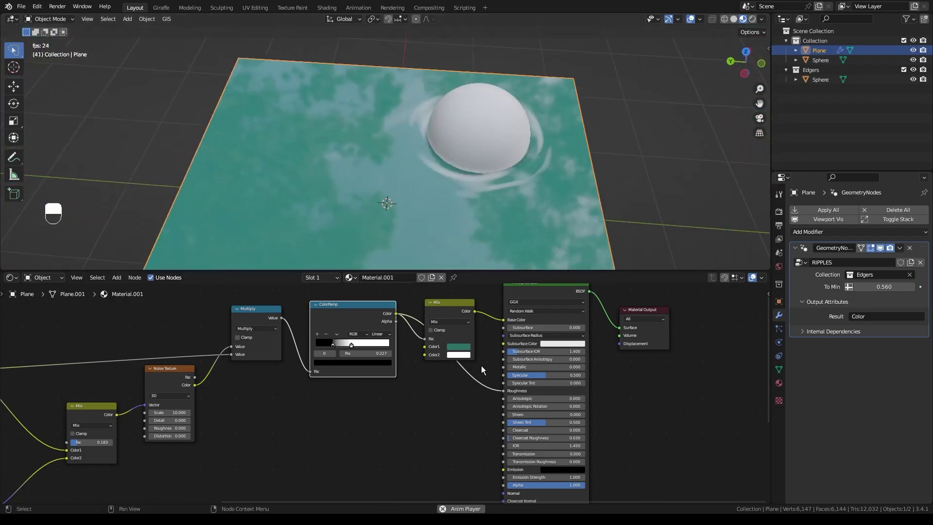
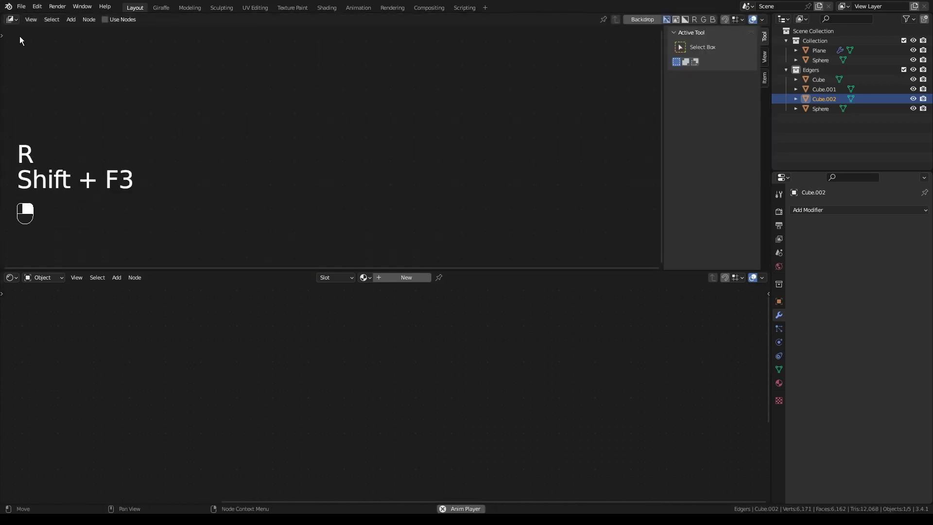
# Step: Move the three cubes into the Edgers collection in the outliner
pyautogui.click(23, 37)
pyautogui.rightClick(23, 37)
pyautogui.moveTo(23, 37); pyautogui.dragTo(259, 409)
pyautogui.moveTo(351, 354); pyautogui.dragTo(259, 409)
# Step: Return to the 3D view, browse the asset library and drag the Boulderpile into the scene
pyautogui.press('shift+F3')
pyautogui.press('shift+F3')
pyautogui.press('shift+F3')
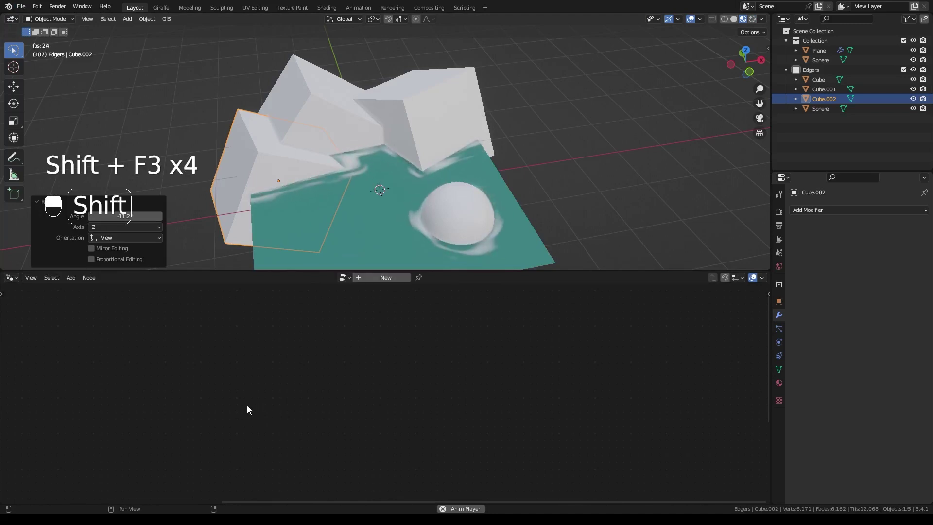
pyautogui.press('shift+F1')
pyautogui.press('shift+F1')
pyautogui.moveTo(56, 308); pyautogui.dragTo(51, 303)
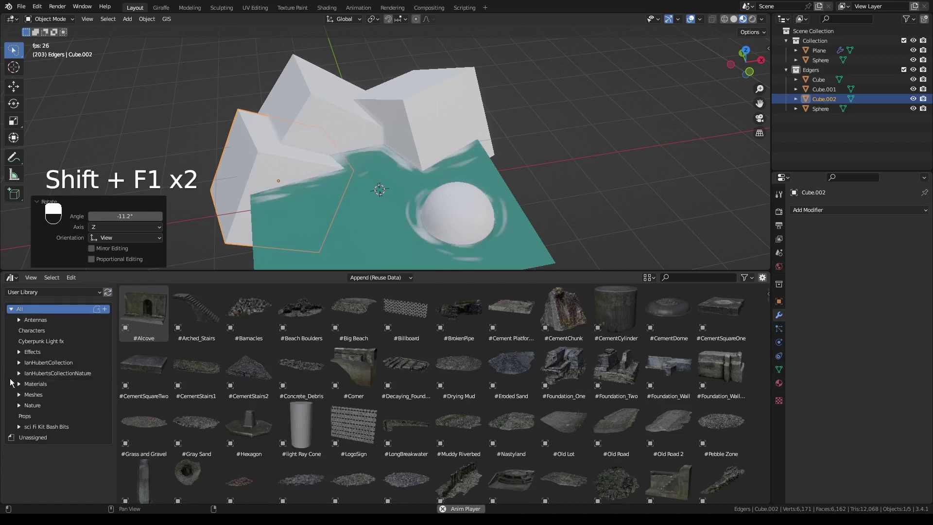
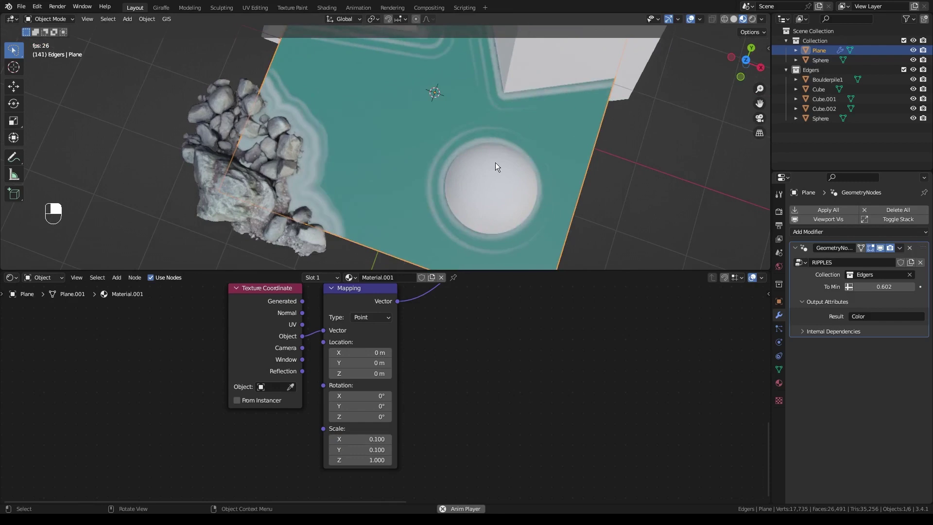
# Step: Revert the Mapping node scale back to 0.5 on X and Y for thin rings around the sphere
pyautogui.press('ctrl+z')
pyautogui.press('ctrl+z')
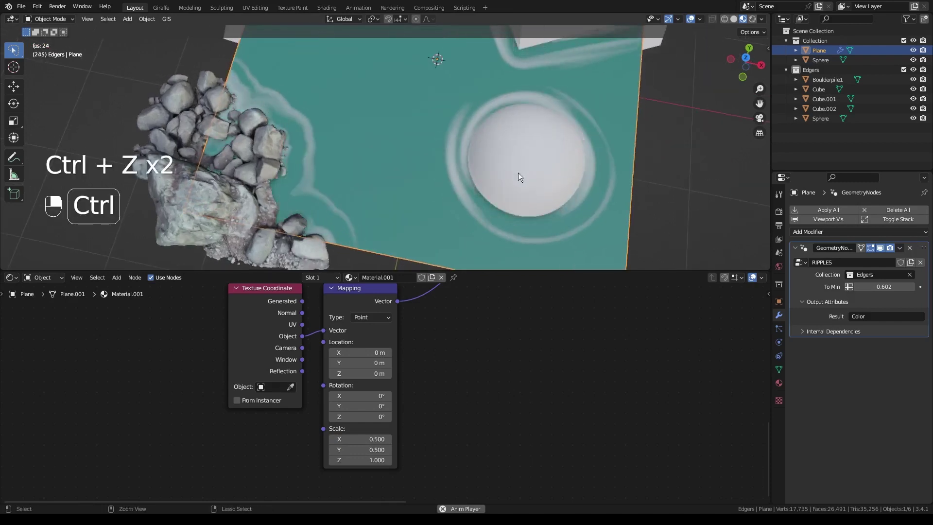
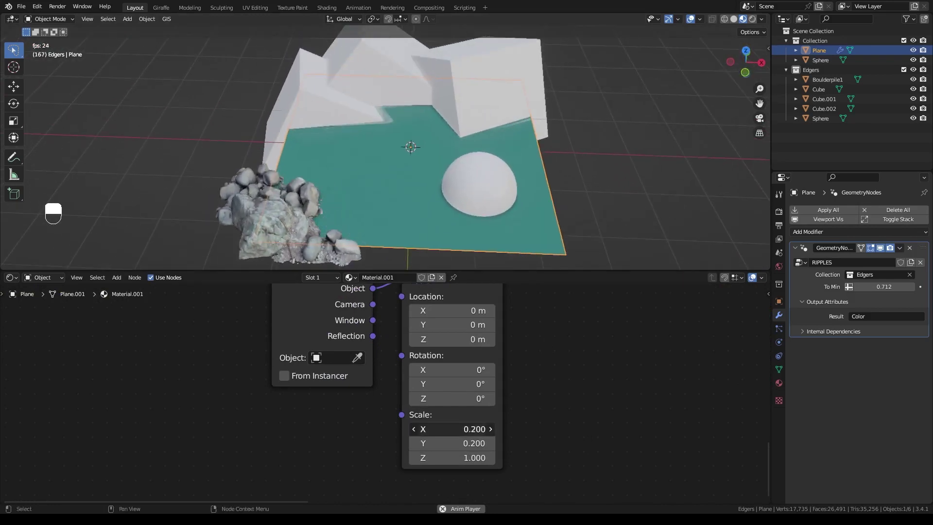
# Step: Set the second Mapping scale to 0.2, tighten the ColorRamp handles and raise To Min
pyautogui.moveTo(609, 431); pyautogui.dragTo(423, 402)
pyautogui.moveTo(423, 402); pyautogui.dragTo(441, 150)
pyautogui.moveTo(441, 151); pyautogui.dragTo(737, 323)
# Step: Feed the ripple mask into the Principled BSDF Alpha with Alpha Clip blending
pyautogui.middleClick(540, 331)
pyautogui.rightClick(541, 331)
pyautogui.moveTo(373, 305); pyautogui.dragTo(767, 360)
# Step: Give the plane a purple emission colour with strength raised to 52.7
pyautogui.press('n')
pyautogui.moveTo(737, 323); pyautogui.dragTo(523, 464)
pyautogui.moveTo(425, 223); pyautogui.dragTo(337, 220)
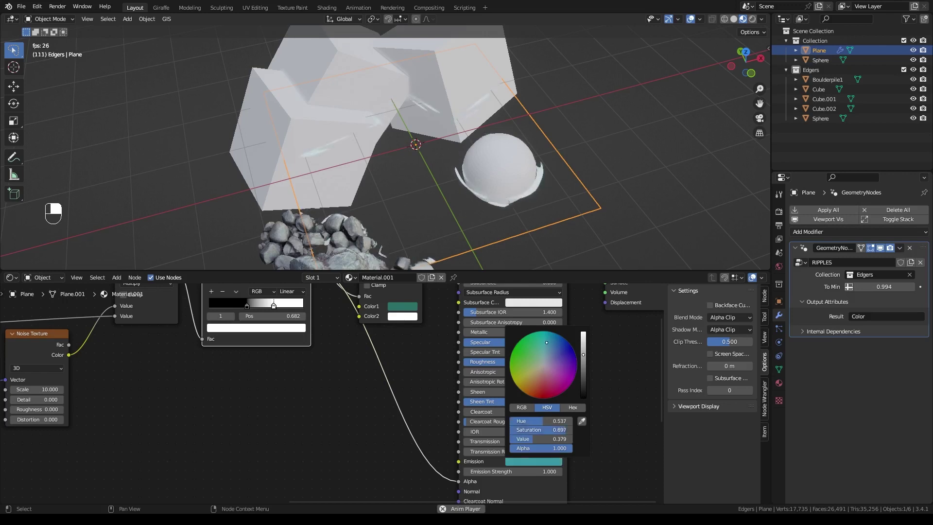
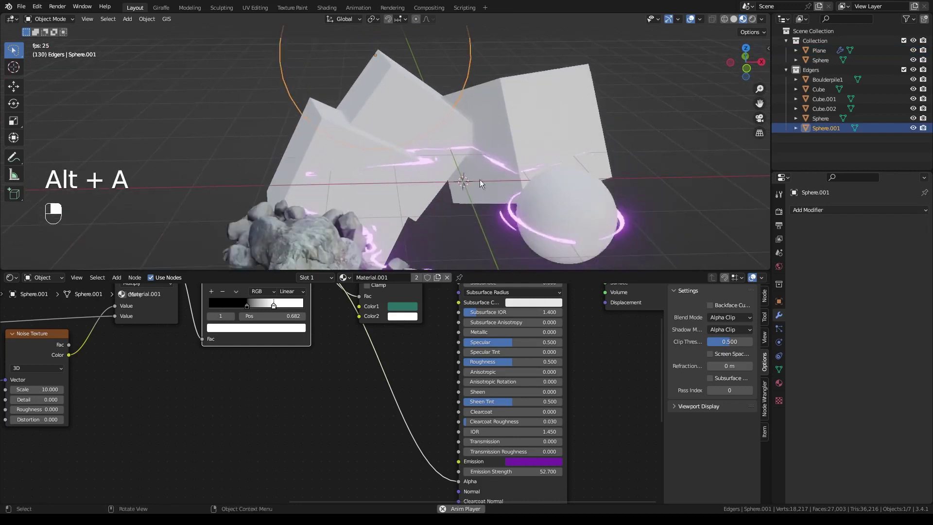
# Step: Copy the plane's RIPPLES modifier onto Sphere.001 and move it into the main Collection
pyautogui.click(462, 204)
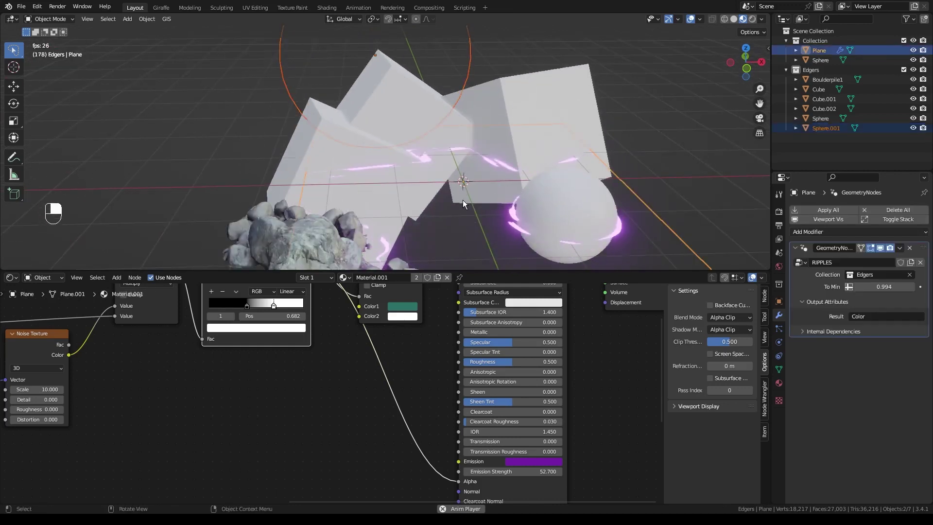
pyautogui.press('ctrl+l')
pyautogui.moveTo(427, 117); pyautogui.dragTo(826, 133)
pyautogui.moveTo(826, 132); pyautogui.dragTo(818, 45)
pyautogui.moveTo(818, 46); pyautogui.dragTo(396, 147)
# Step: Apply Sphere.001's transforms and reposition it among the cubes
pyautogui.press('ctrl+a')
pyautogui.moveTo(396, 148); pyautogui.dragTo(430, 175)
pyautogui.moveTo(429, 176); pyautogui.dragTo(378, 181)
pyautogui.moveTo(377, 182); pyautogui.dragTo(388, 113)
pyautogui.moveTo(388, 113); pyautogui.dragTo(453, 131)
# Step: Subdivide Sphere.001 repeatedly in Edit Mode so the ripples have enough geometry
pyautogui.press('Tab')
pyautogui.press('Tab')
pyautogui.middleClick(434, 112)
pyautogui.moveTo(433, 111); pyautogui.dragTo(427, 192)
pyautogui.press('Tab')
pyautogui.press('shift+r')
pyautogui.press('Tab')
# Step: Deselect and frame the scene to check the purple edge streaks on the cubes
pyautogui.press('alt+a')
pyautogui.moveTo(427, 192); pyautogui.dragTo(432, 203)
pyautogui.moveTo(433, 203); pyautogui.dragTo(394, 154)
pyautogui.middleClick(393, 154)
pyautogui.press('shift+a')
pyautogui.press('shift+a')
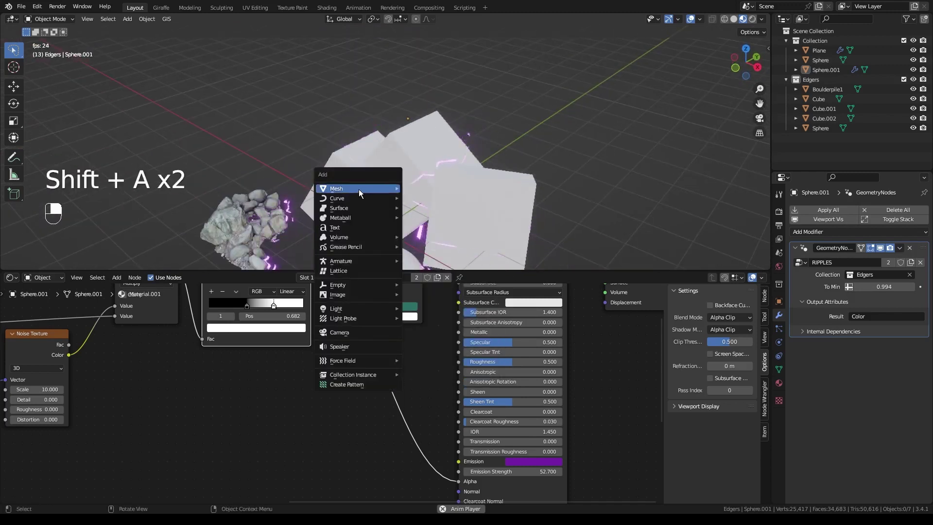
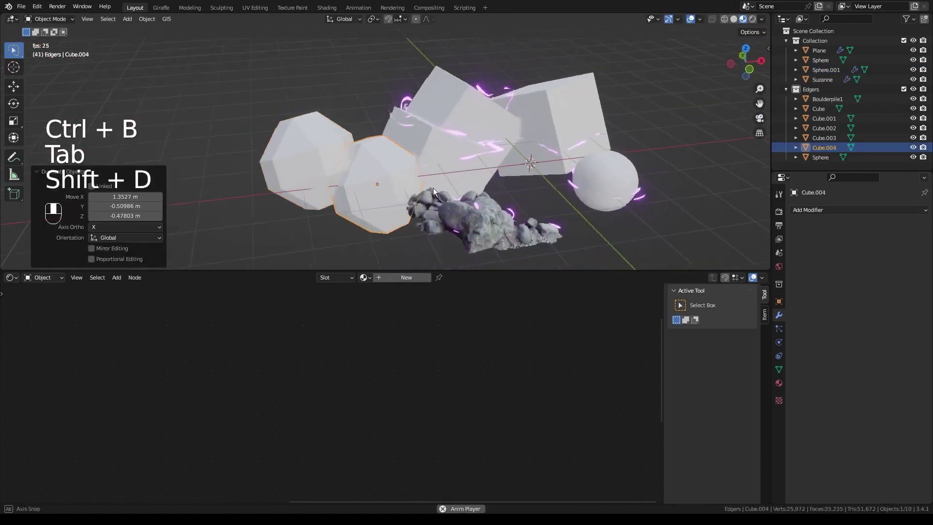
# Step: Duplicate cubes up to Cube.006 and move and rotate them to intersect the sphere
pyautogui.press('g')
pyautogui.press('shift+d')
pyautogui.moveTo(559, 150); pyautogui.dragTo(465, 171)
pyautogui.press('shift+d')
pyautogui.press('shift+d')
pyautogui.moveTo(487, 181); pyautogui.dragTo(456, 149)
pyautogui.press('g')
pyautogui.press('r')
pyautogui.press('g')
# Step: Densely subdivide Suzanne in Edit Mode so its RIPPLES edges show
pyautogui.press('Tab')
pyautogui.moveTo(421, 70); pyautogui.dragTo(448, 218)
pyautogui.press('shift+r')
pyautogui.press('shift+r')
pyautogui.press('Tab')
pyautogui.press('alt+a')
# Step: Nudge the arrangement around the rippling sphere and select it
pyautogui.middleClick(447, 218)
pyautogui.moveTo(452, 220); pyautogui.dragTo(504, 221)
pyautogui.press('g')
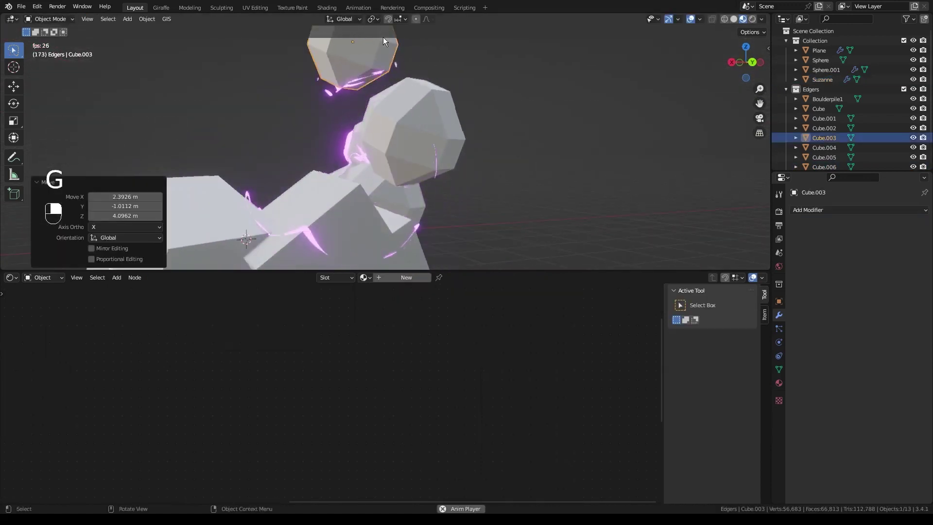
pyautogui.press('alt+a')
pyautogui.moveTo(437, 160); pyautogui.dragTo(506, 167)
pyautogui.middleClick(512, 169)
pyautogui.rightClick(512, 169)
pyautogui.moveTo(507, 167); pyautogui.dragTo(455, 165)
pyautogui.click(454, 165)
pyautogui.moveTo(446, 165); pyautogui.dragTo(505, 148)
# Step: Snap the 3D cursor and adjust placement around Sphere.001
pyautogui.press('shift+s')
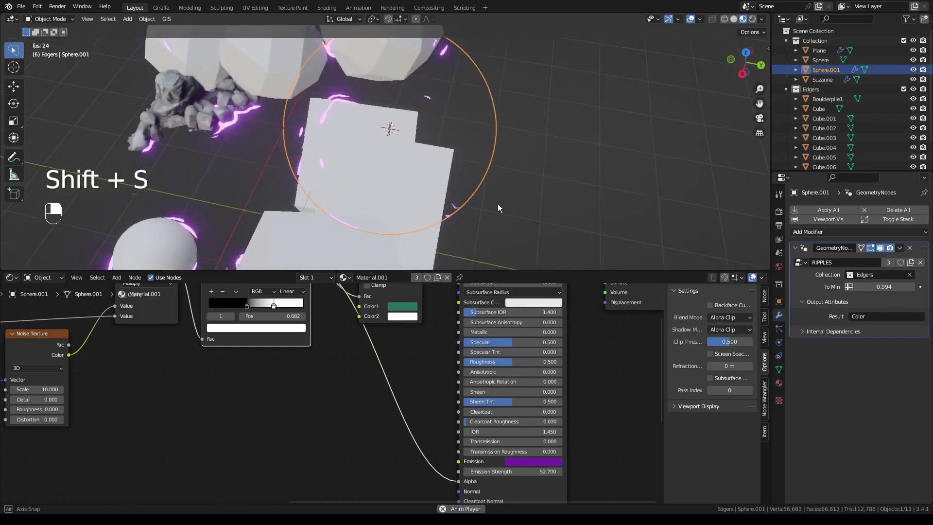
pyautogui.moveTo(338, 219); pyautogui.dragTo(444, 129)
pyautogui.moveTo(445, 130); pyautogui.dragTo(440, 172)
pyautogui.moveTo(441, 173); pyautogui.dragTo(500, 144)
pyautogui.moveTo(450, 164); pyautogui.dragTo(446, 162)
pyautogui.moveTo(445, 162); pyautogui.dragTo(461, 124)
pyautogui.moveTo(461, 125); pyautogui.dragTo(461, 124)
pyautogui.moveTo(429, 160); pyautogui.dragTo(445, 183)
pyautogui.moveTo(455, 161); pyautogui.dragTo(431, 136)
# Step: Add a Plain Axes empty to the scene at the cursor
pyautogui.press('shift+a')
pyautogui.moveTo(431, 137); pyautogui.dragTo(405, 235)
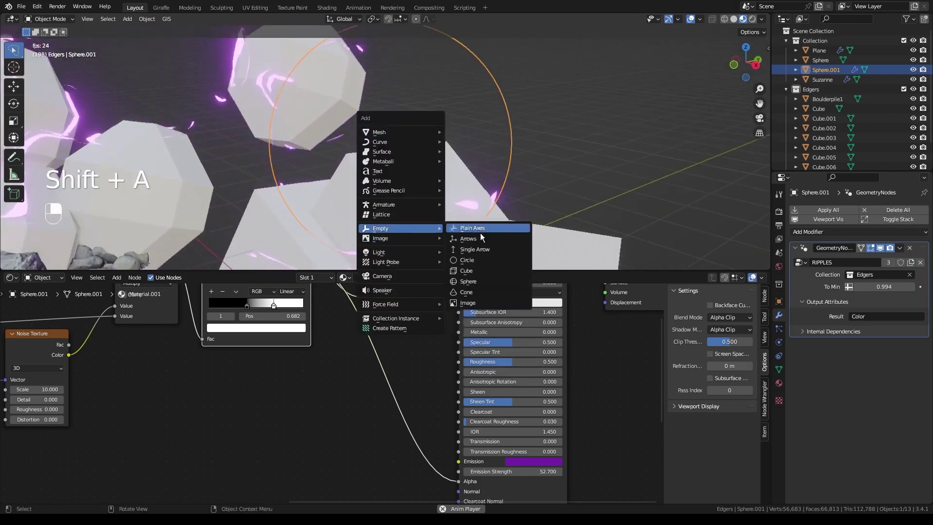
pyautogui.middleClick(407, 140)
pyautogui.moveTo(409, 140); pyautogui.dragTo(424, 168)
pyautogui.moveTo(424, 168); pyautogui.dragTo(450, 166)
# Step: Give Sphere.001 an Array modifier (count 2) after RIPPLES
pyautogui.moveTo(450, 166); pyautogui.dragTo(491, 133)
pyautogui.middleClick(490, 133)
pyautogui.moveTo(491, 133); pyautogui.dragTo(837, 237)
pyautogui.moveTo(837, 237); pyautogui.dragTo(797, 338)
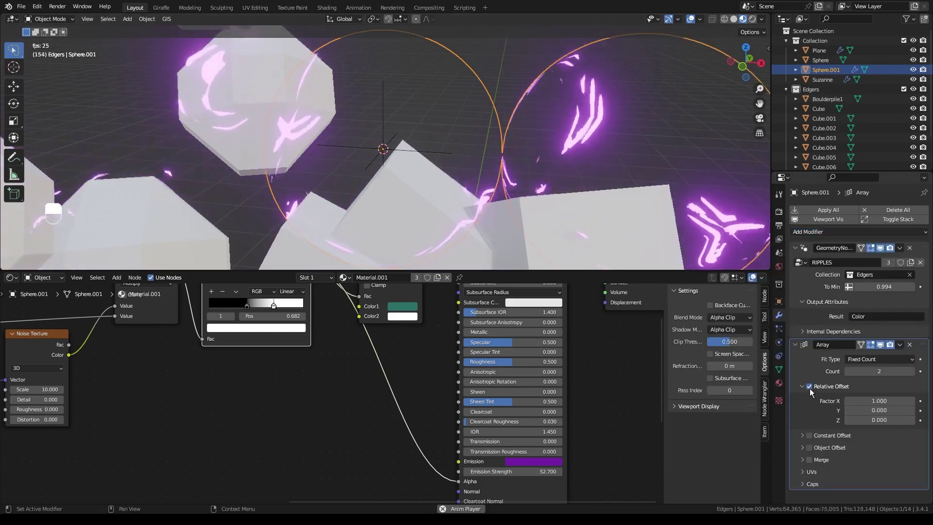
# Step: Switch the Array to Object Offset with count 5 and slightly shrink the Empty
pyautogui.moveTo(812, 393); pyautogui.dragTo(904, 386)
pyautogui.moveTo(899, 368); pyautogui.dragTo(394, 86)
pyautogui.middleClick(394, 86)
pyautogui.moveTo(485, 138); pyautogui.dragTo(510, 147)
pyautogui.moveTo(486, 176); pyautogui.dragTo(501, 150)
pyautogui.moveTo(526, 160); pyautogui.dragTo(511, 192)
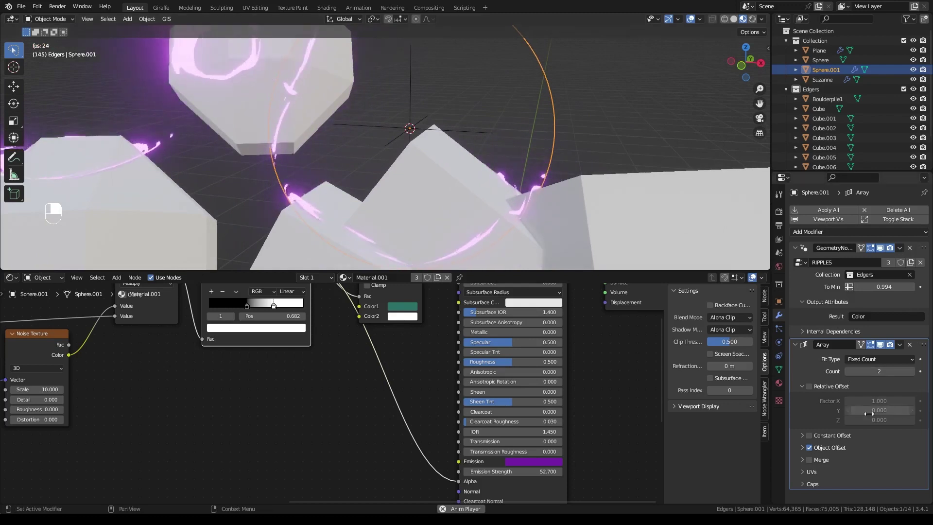
pyautogui.middleClick(916, 377)
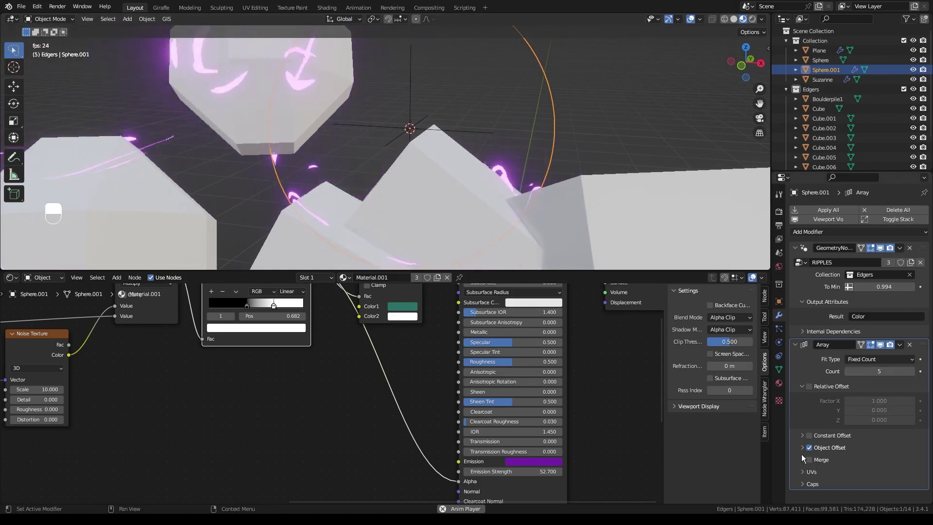
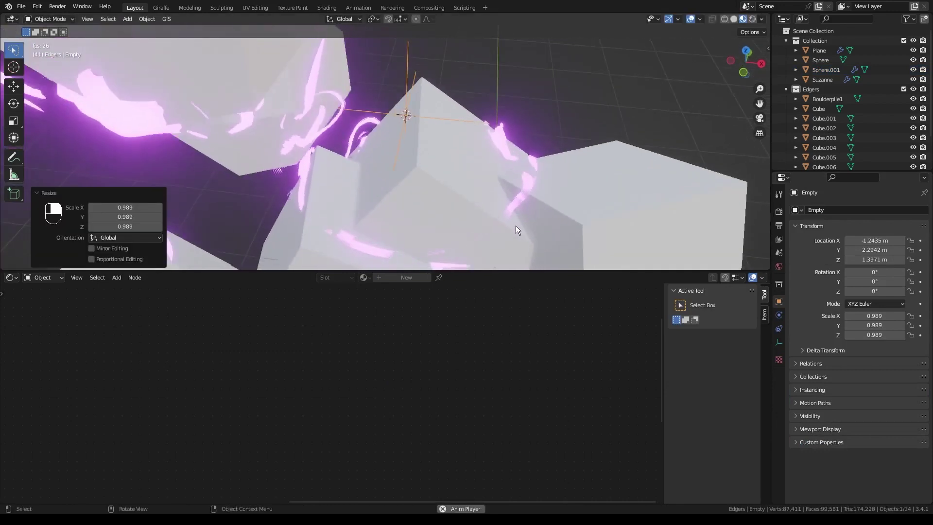
# Step: Set the Empty as the Array's offset object, keeping five copies of the sphere
pyautogui.moveTo(525, 179); pyautogui.dragTo(438, 197)
pyautogui.moveTo(439, 197); pyautogui.dragTo(548, 202)
pyautogui.moveTo(548, 201); pyautogui.dragTo(495, 204)
pyautogui.moveTo(496, 204); pyautogui.dragTo(493, 204)
pyautogui.moveTo(492, 204); pyautogui.dragTo(452, 196)
pyautogui.moveTo(452, 196); pyautogui.dragTo(399, 199)
pyautogui.moveTo(472, 140); pyautogui.dragTo(407, 115)
pyautogui.moveTo(407, 115); pyautogui.dragTo(542, 160)
pyautogui.middleClick(542, 161)
pyautogui.click(546, 161)
# Step: Rescale the Empty to about 0.996 so the purple edges thicken
pyautogui.moveTo(549, 165); pyautogui.dragTo(571, 183)
pyautogui.moveTo(571, 183); pyautogui.dragTo(412, 159)
pyautogui.middleClick(412, 160)
pyautogui.moveTo(412, 159); pyautogui.dragTo(419, 159)
pyautogui.moveTo(419, 160); pyautogui.dragTo(494, 175)
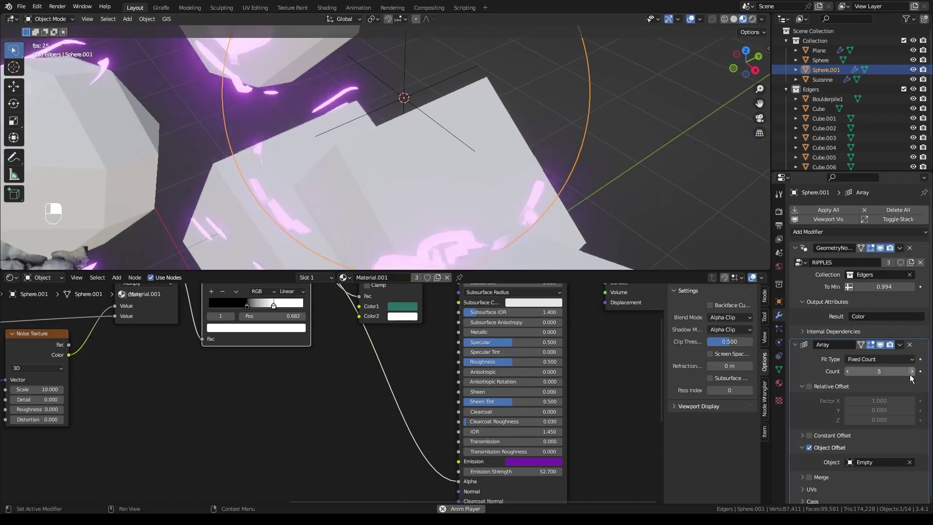
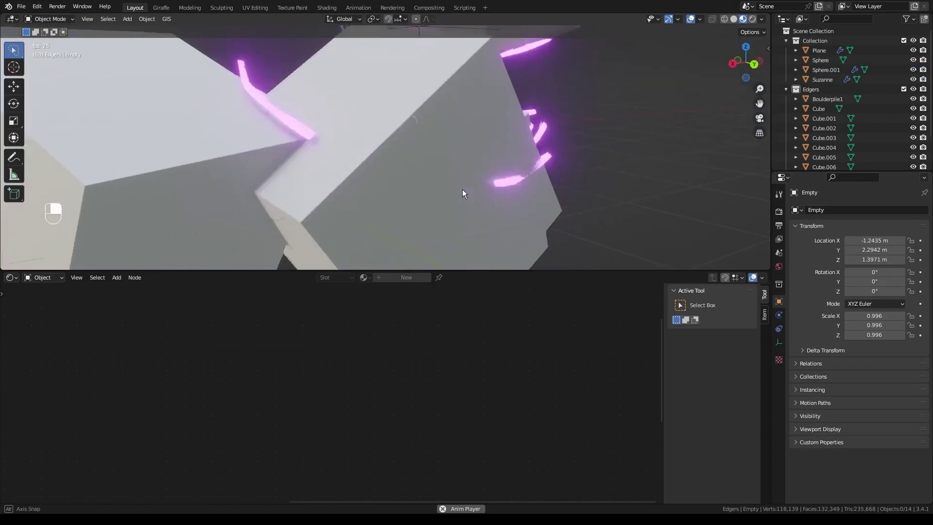
pyautogui.moveTo(431, 110); pyautogui.dragTo(439, 153)
pyautogui.moveTo(434, 154); pyautogui.dragTo(440, 108)
pyautogui.moveTo(440, 109); pyautogui.dragTo(459, 167)
pyautogui.click(459, 167)
pyautogui.middleClick(461, 175)
pyautogui.moveTo(466, 187); pyautogui.dragTo(479, 194)
pyautogui.moveTo(479, 195); pyautogui.dragTo(484, 184)
pyautogui.moveTo(484, 184); pyautogui.dragTo(513, 211)
pyautogui.moveTo(513, 211); pyautogui.dragTo(470, 179)
pyautogui.middleClick(510, 188)
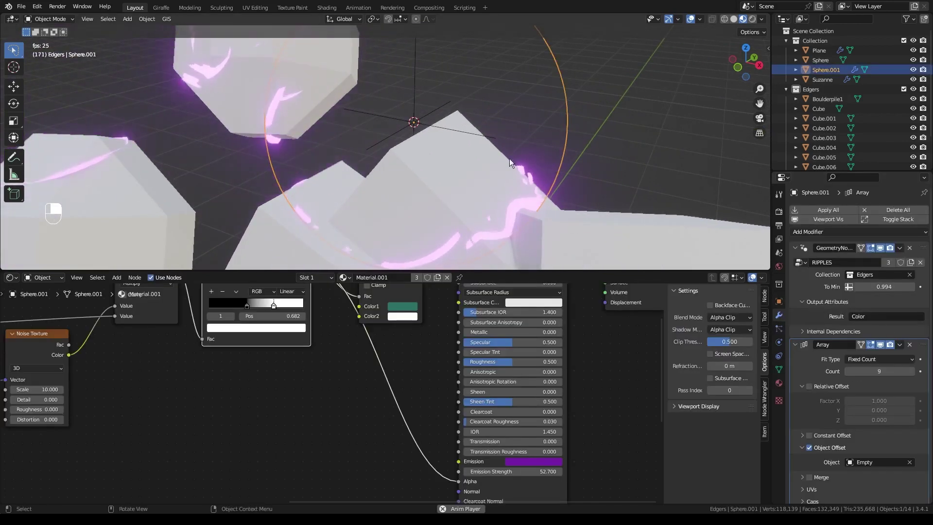
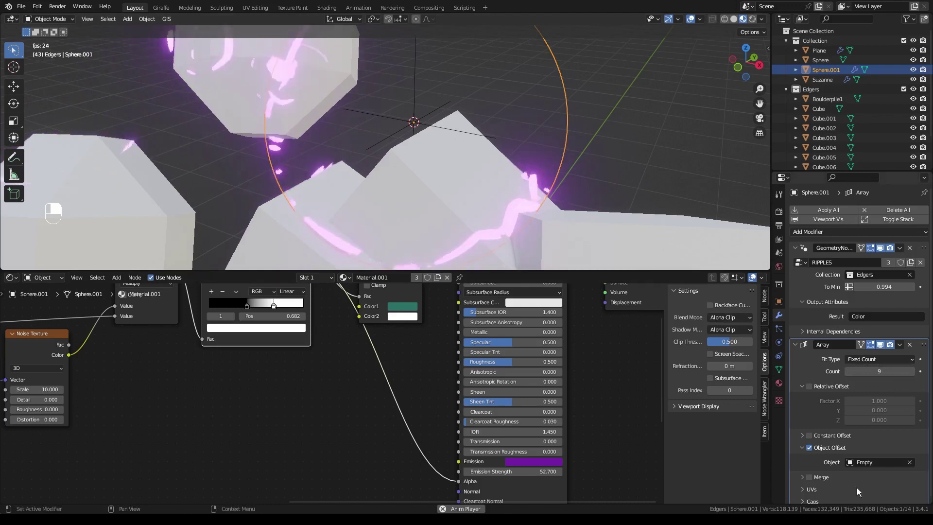
pyautogui.press('Tab')
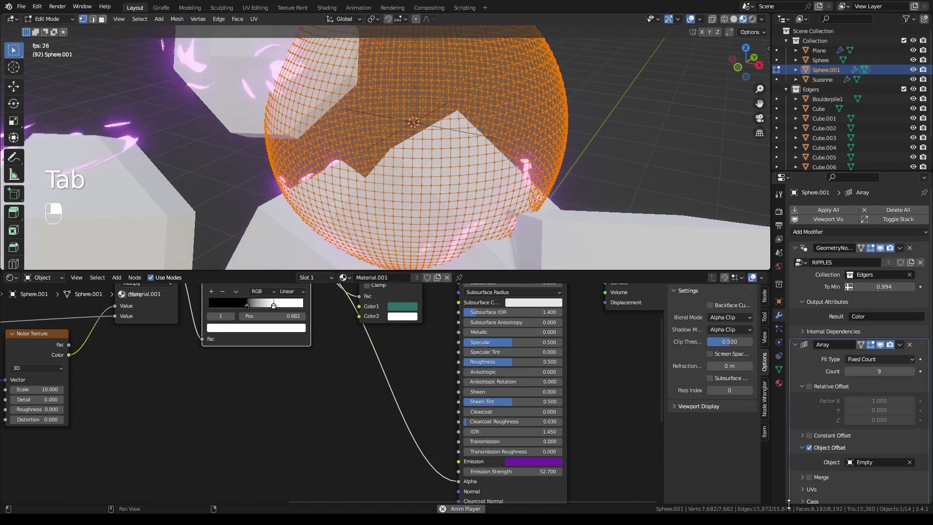
pyautogui.press('Tab')
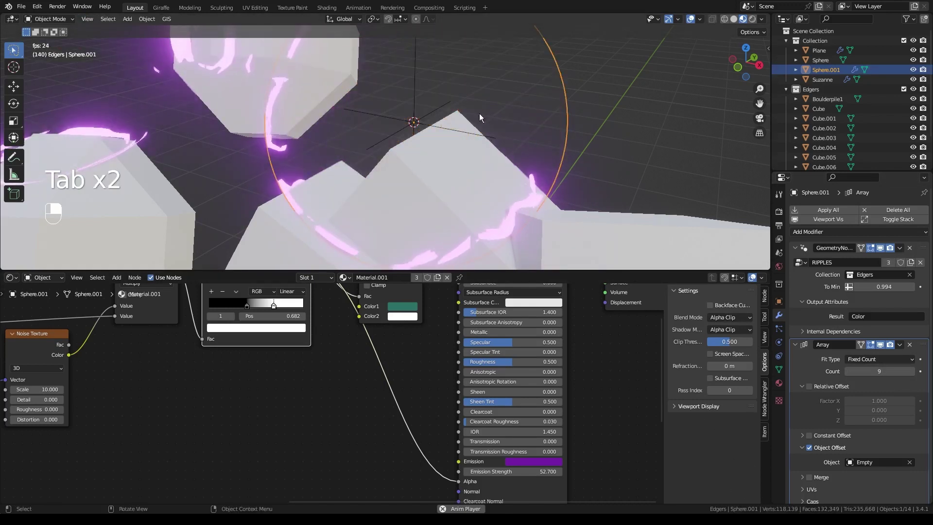